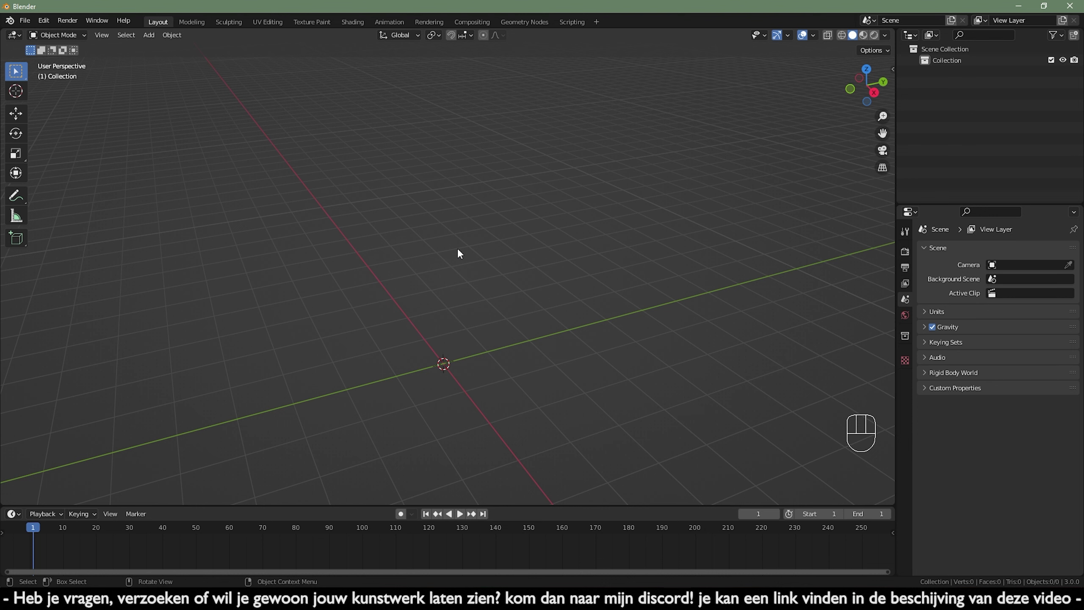
Step: Bring up the Add menu (Shift+A) to reach Curve > Sapling Tree Gen
drag(51, 28, 70, 185)
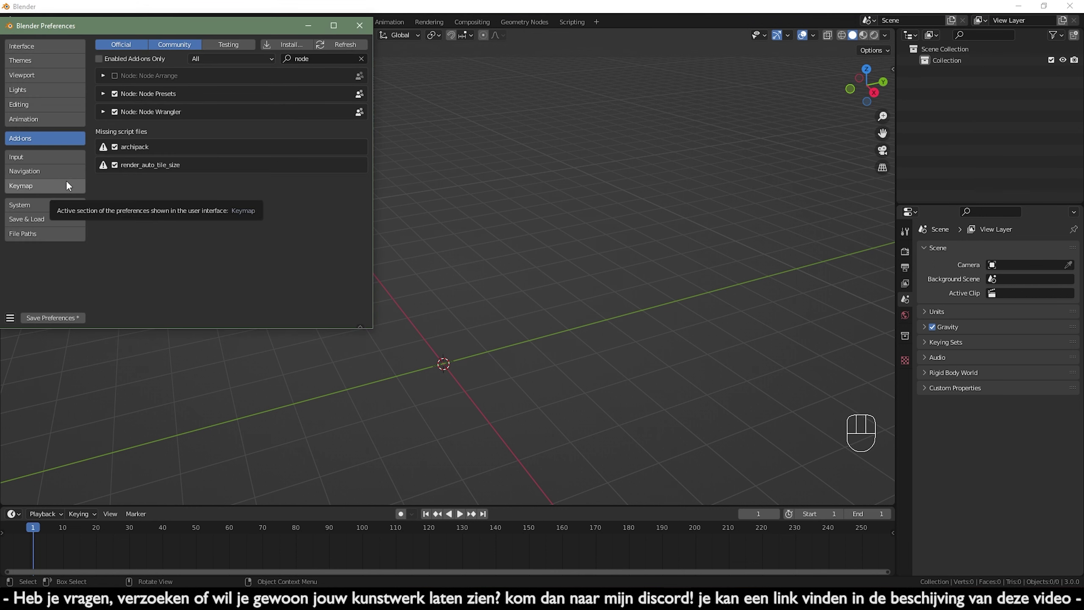
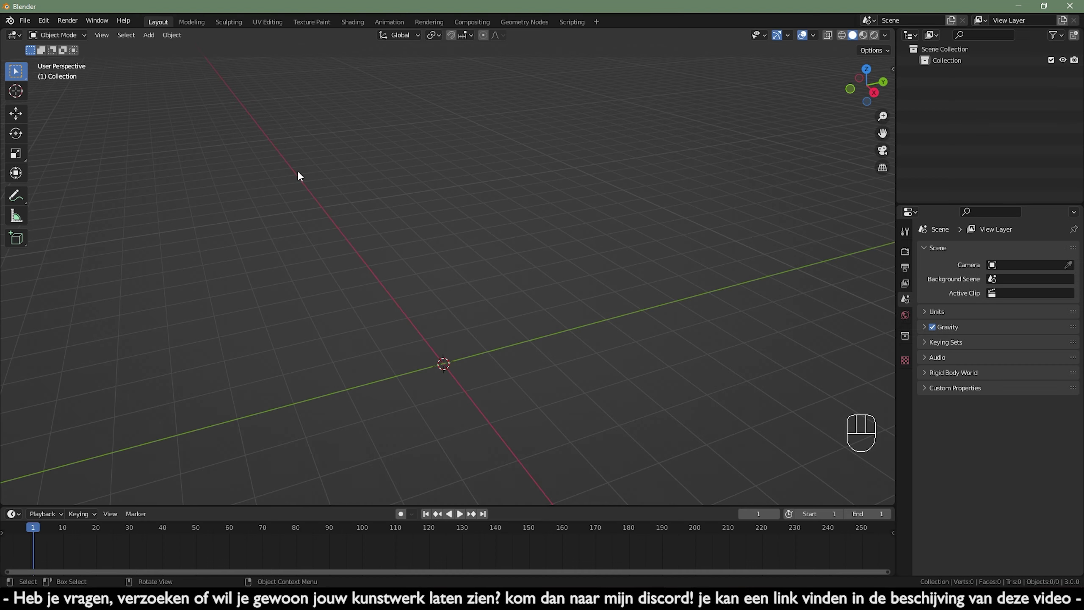
key(shift+a)
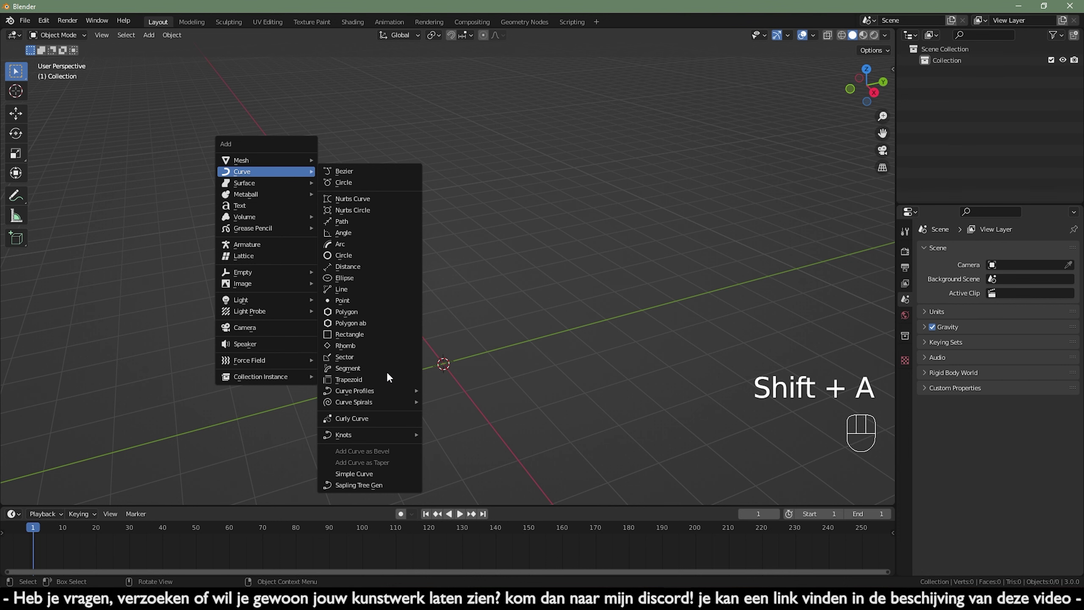
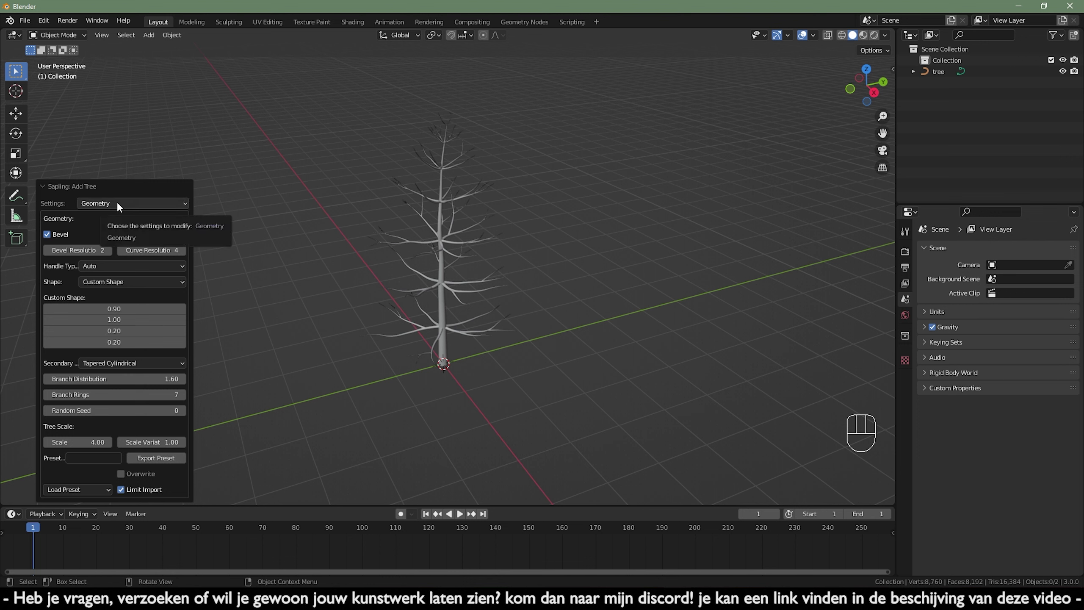
Step: Adjust Branch Splitting levels, branches and splits, viewing the tree from Front Orthographic
drag(121, 207, 122, 246)
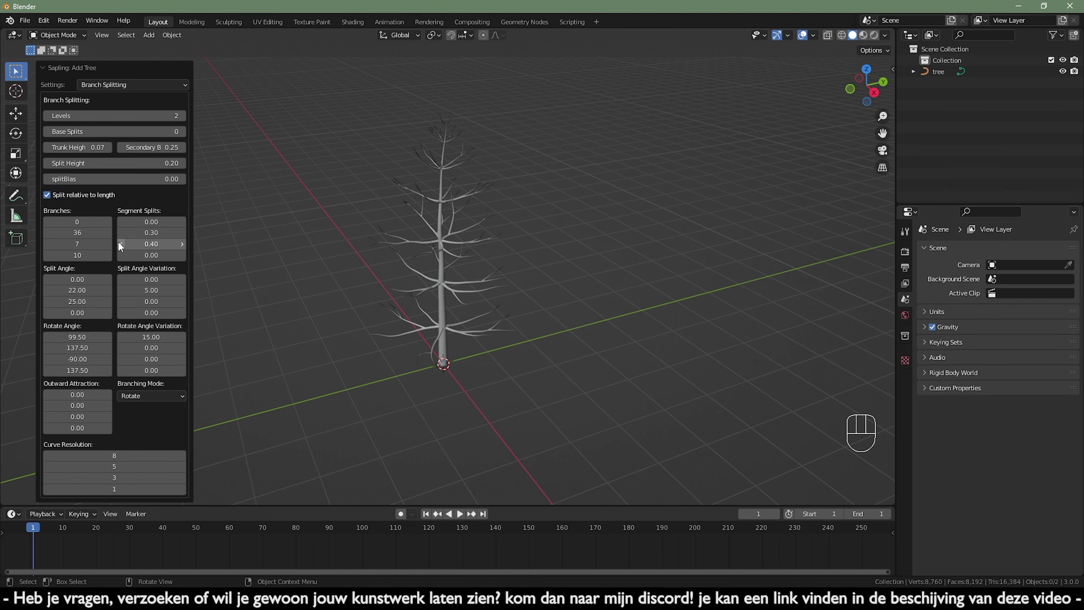
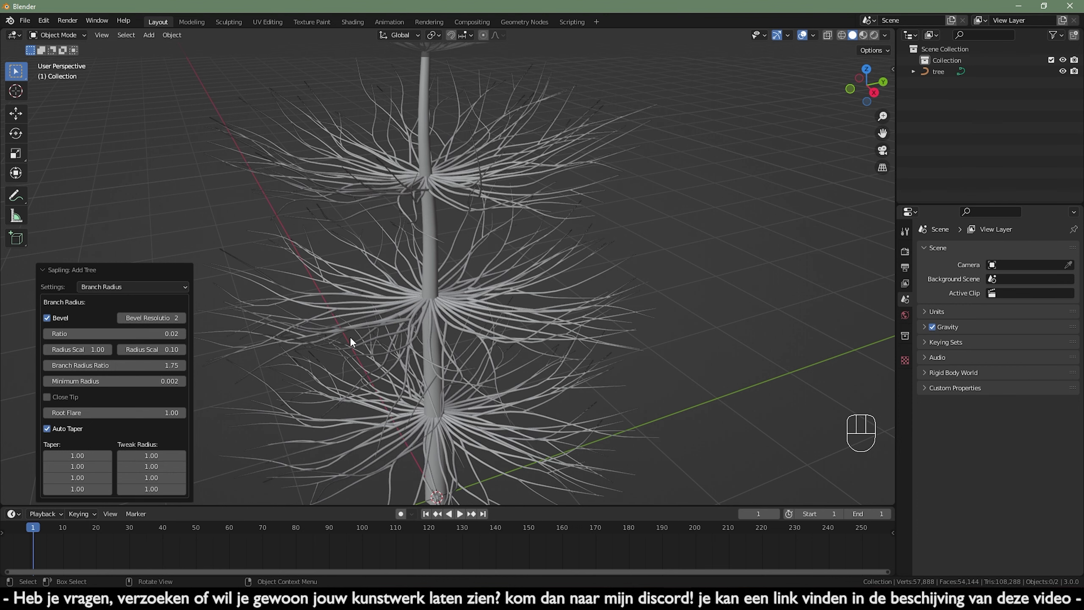
key(KP_1)
middle_click(476, 290)
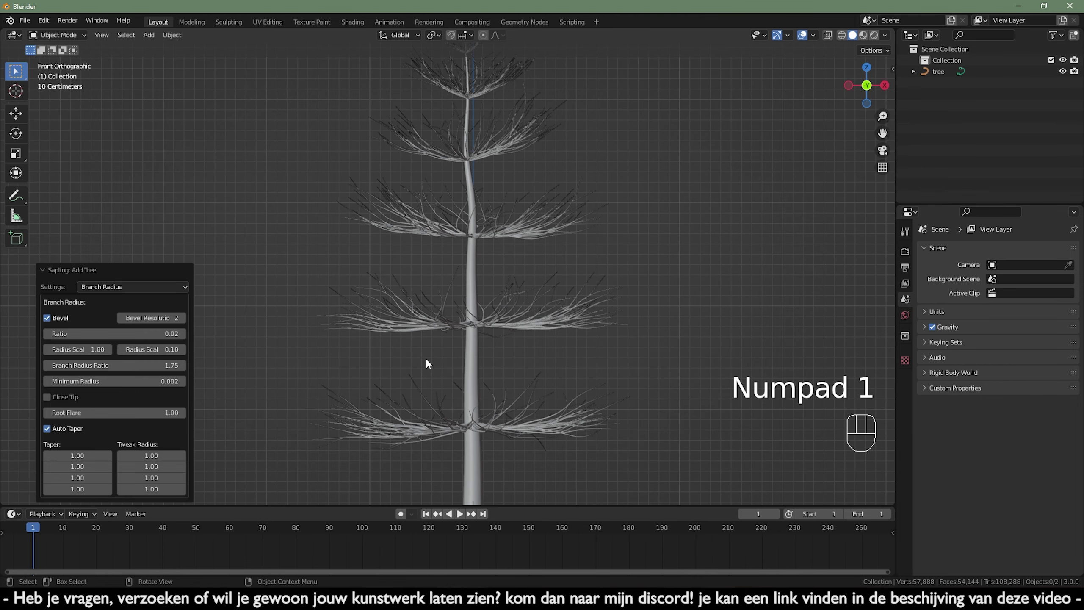
middle_click(436, 315)
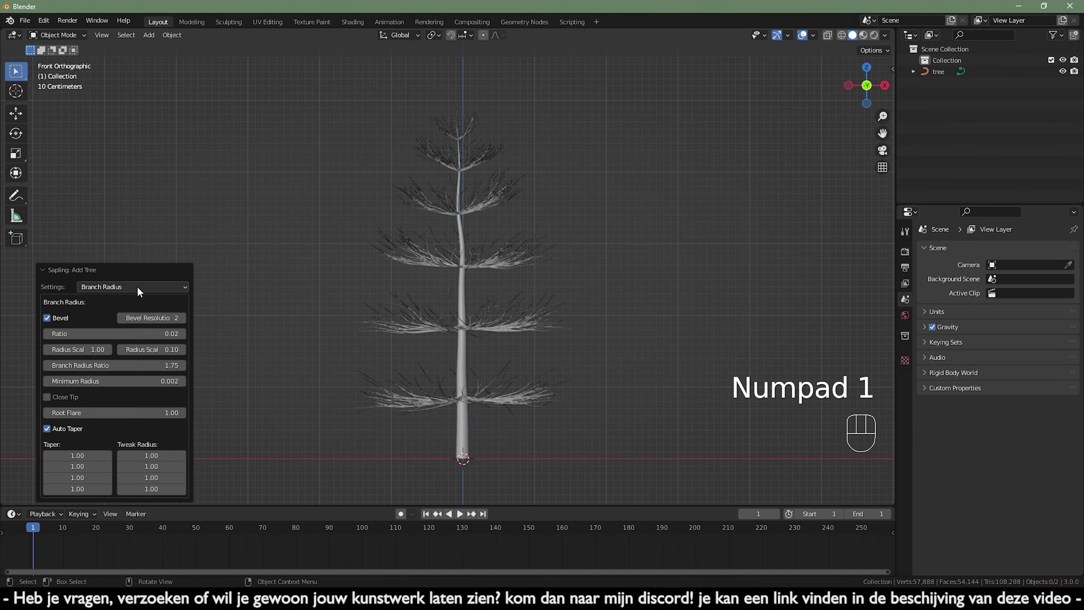
drag(141, 291, 138, 305)
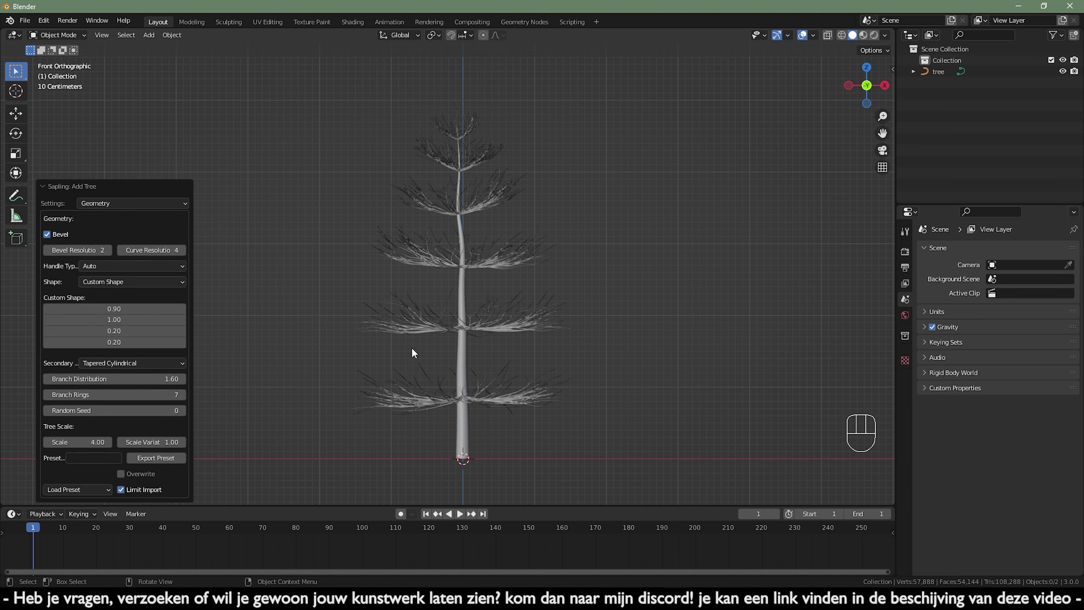
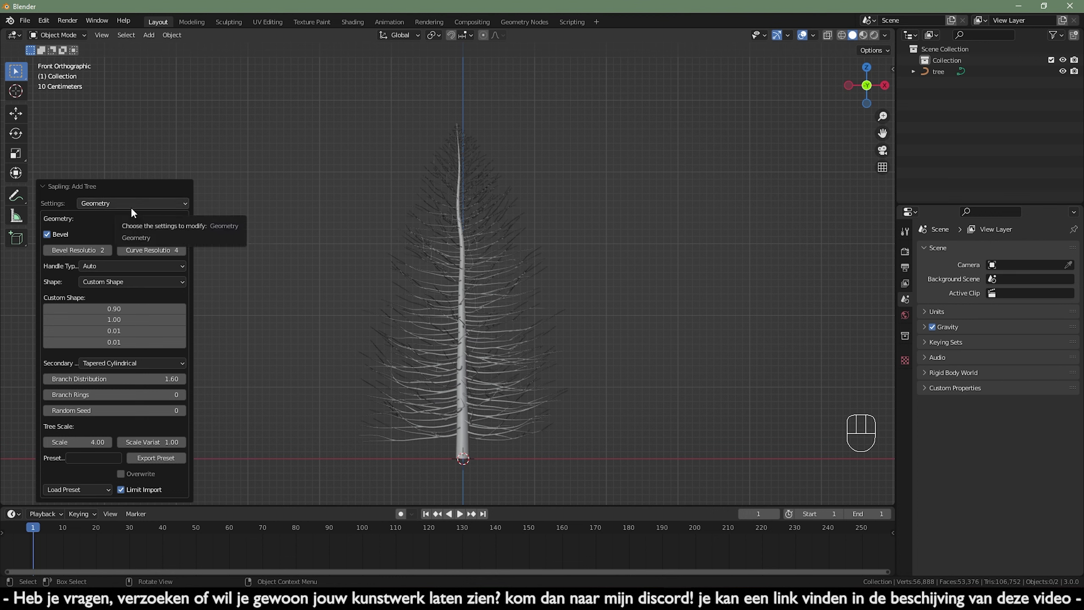
Step: In Branch Growth, set Vertical Attraction 35 and second Down Angle 125 for drooping branches
drag(130, 210, 117, 260)
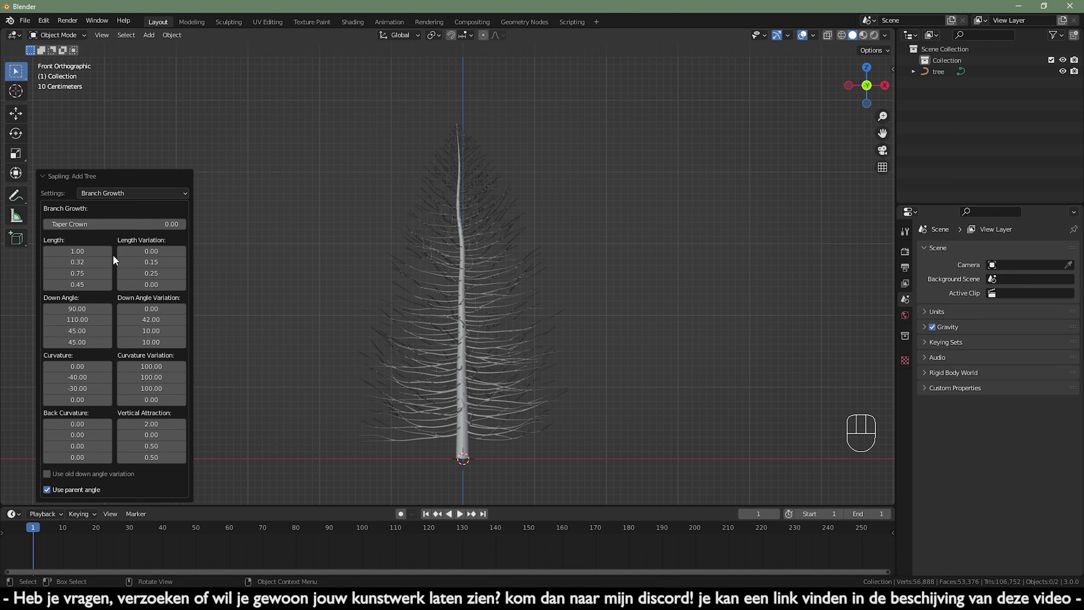
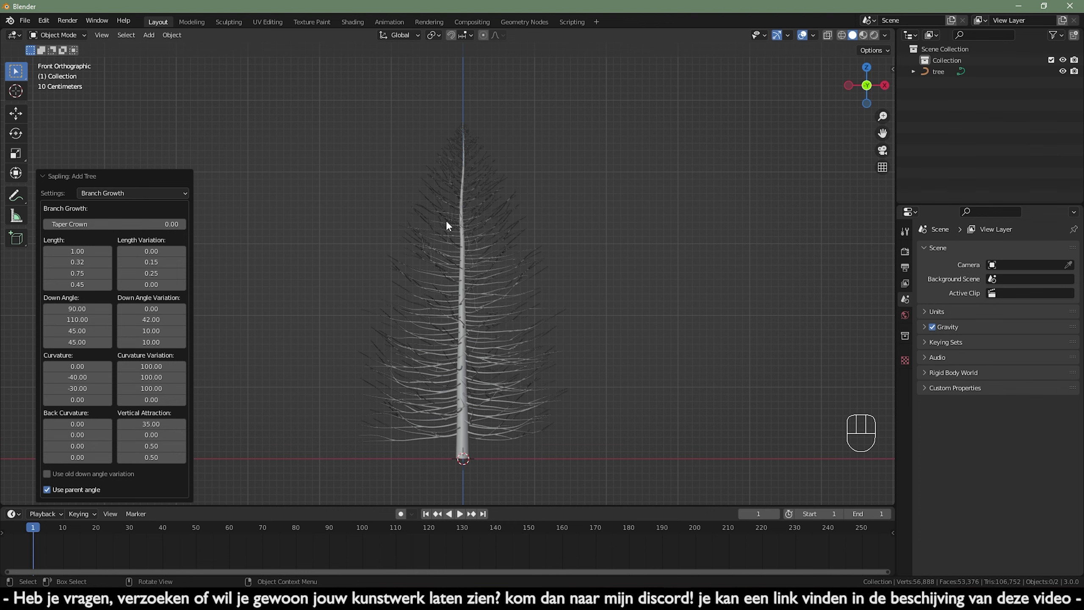
middle_click(426, 272)
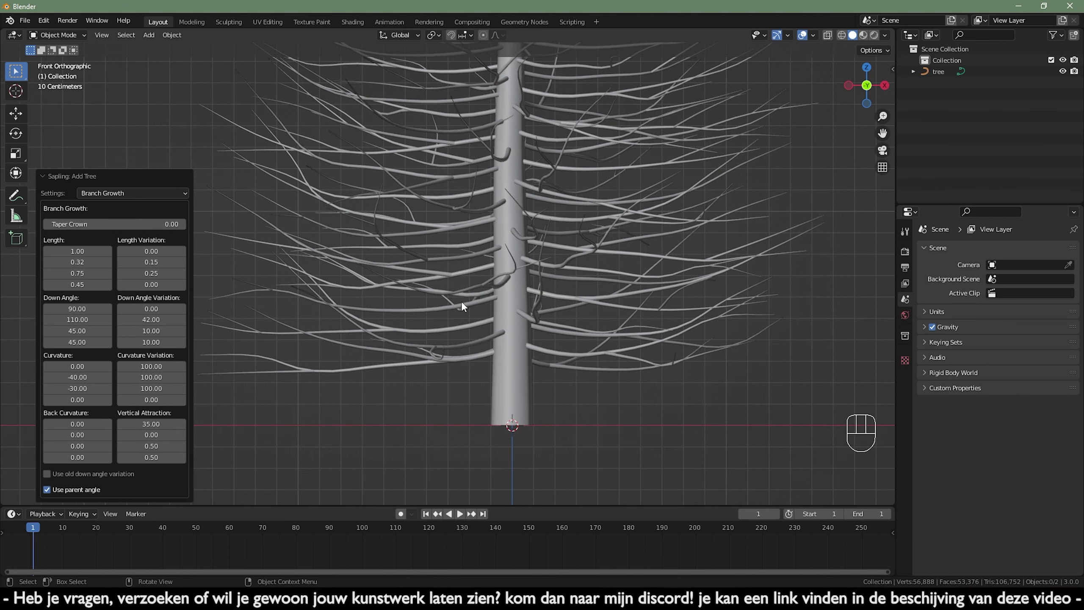
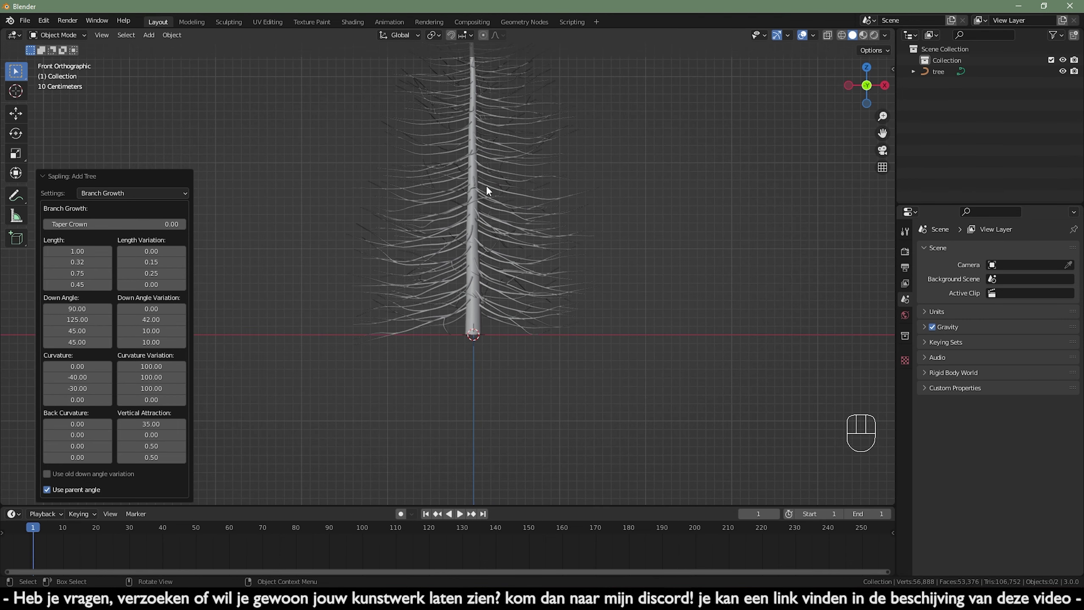
drag(495, 181, 132, 178)
Step: Enable Show Leaves with Leaf Scale 0.10 and Leaf Scale X 0.04 for needle-like leaves
click(123, 197)
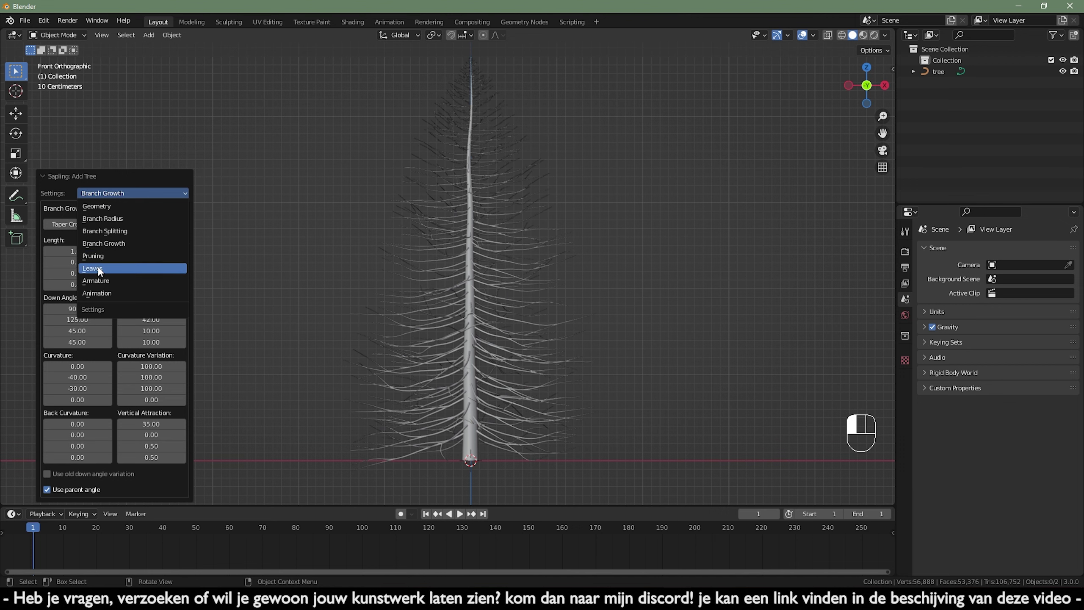
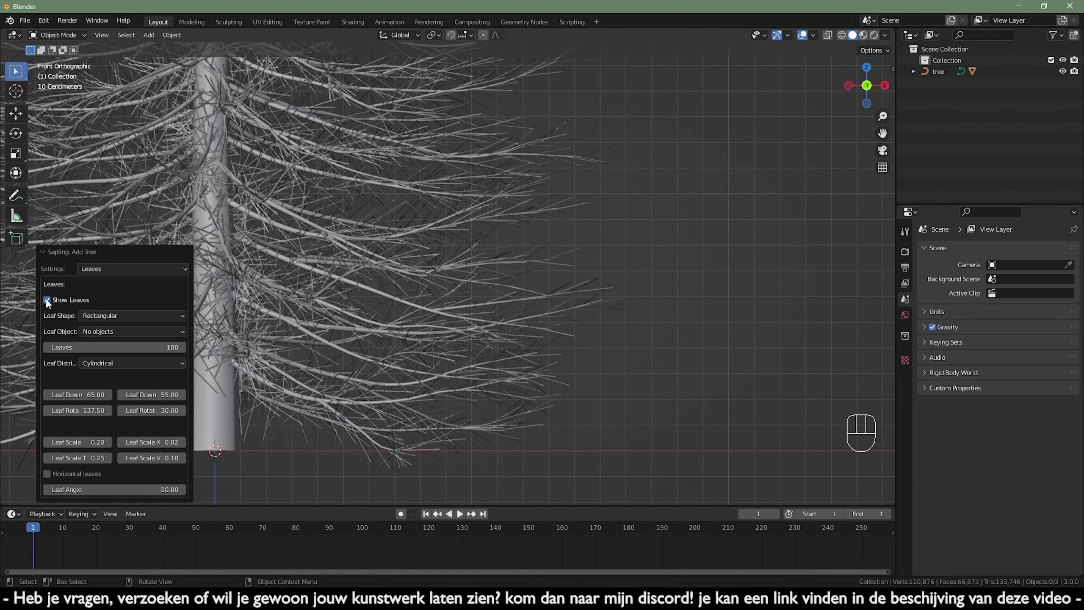
middle_click(519, 358)
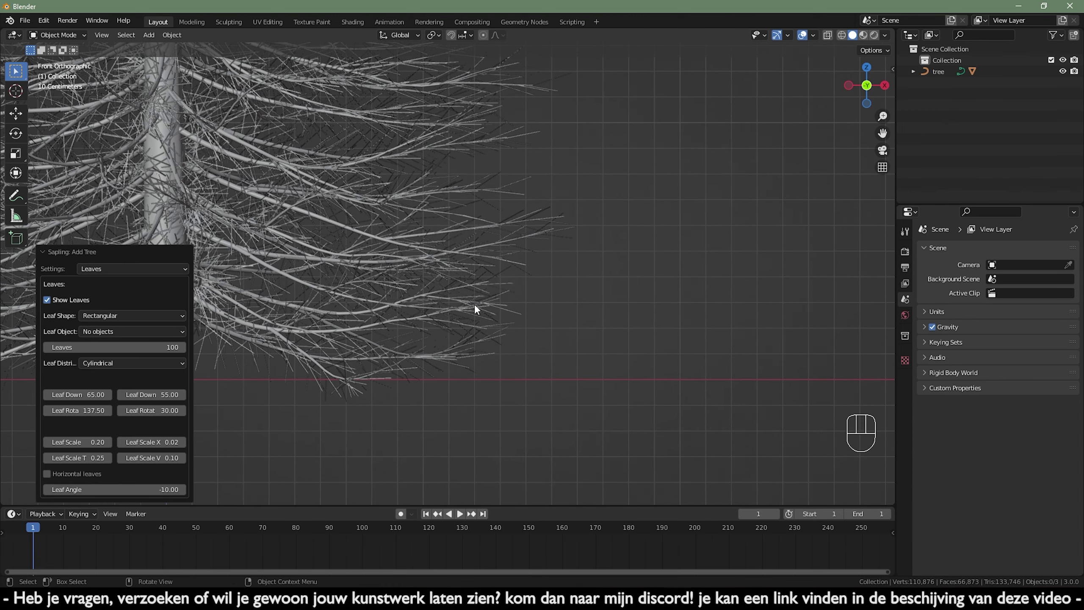
middle_click(476, 325)
middle_click(480, 370)
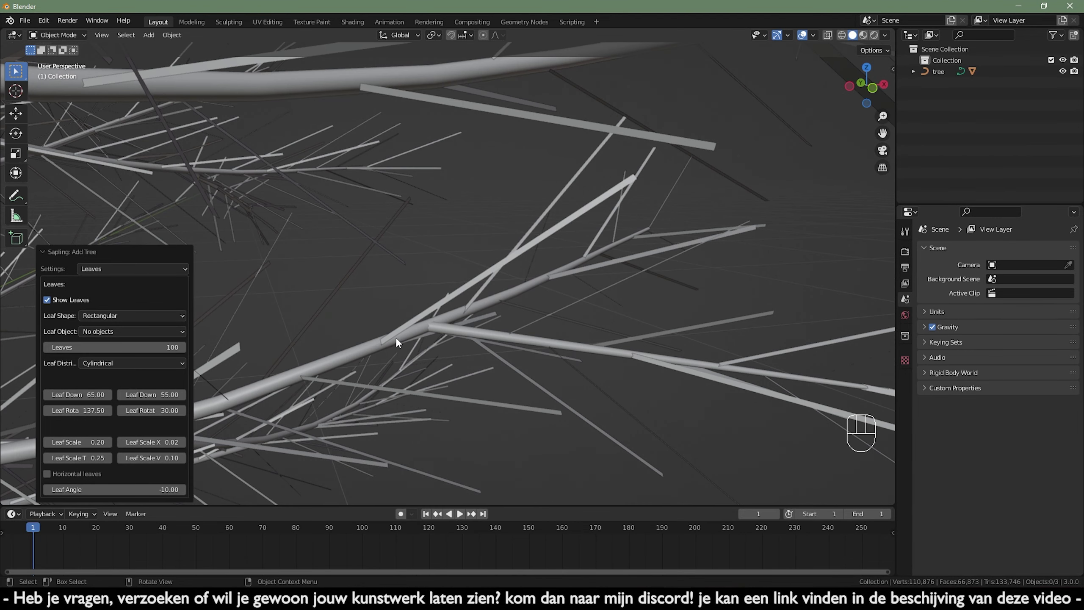
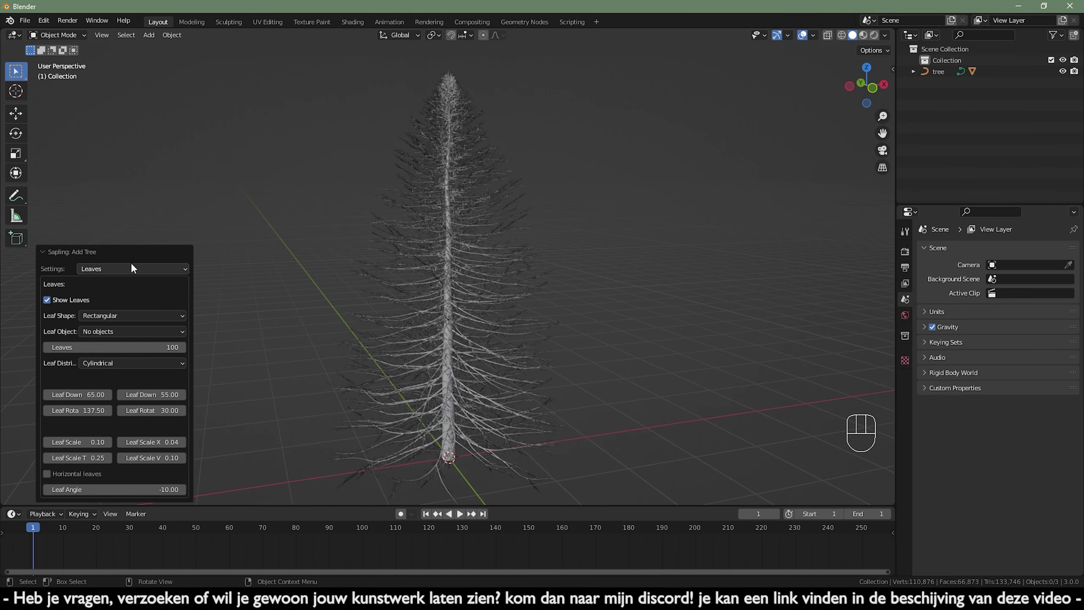
Step: Raise the leaf count to 1000 and zoom toward the trunk base in front view
drag(133, 271, 116, 286)
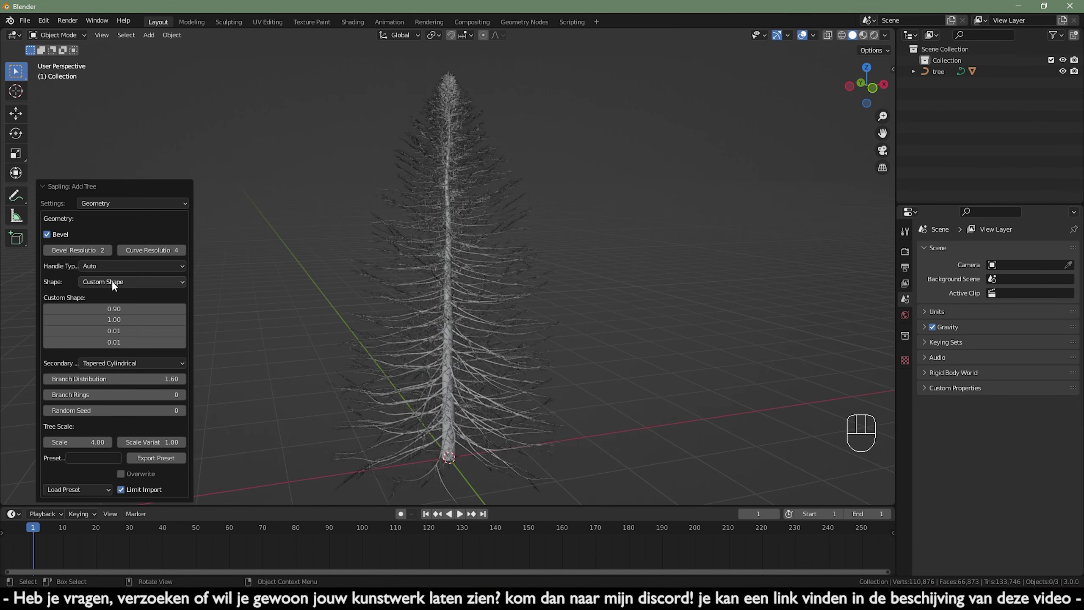
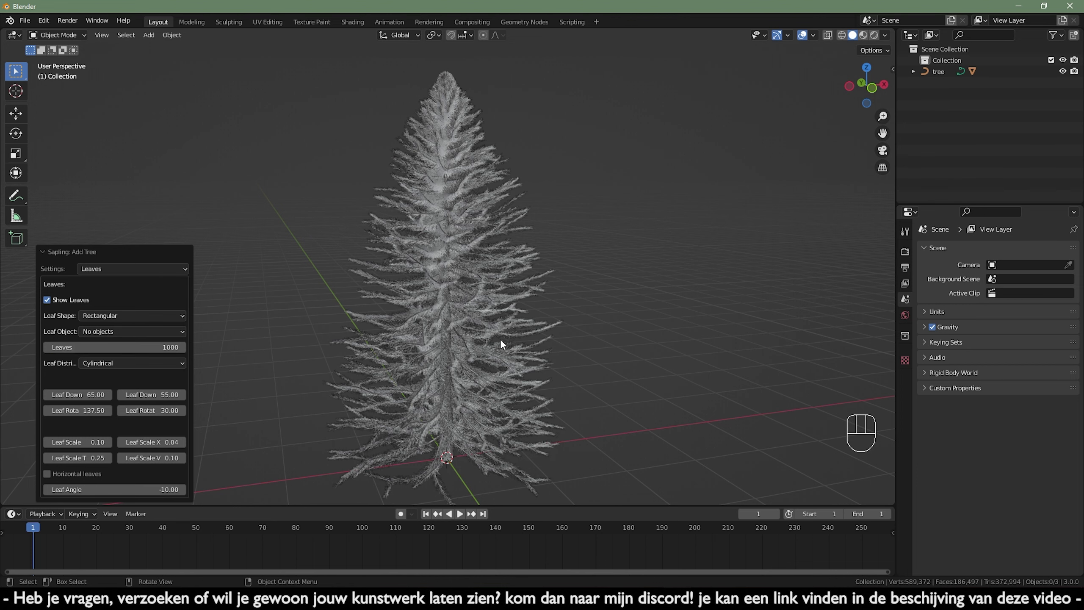
drag(524, 318, 505, 313)
drag(502, 323, 533, 268)
key(KP_1)
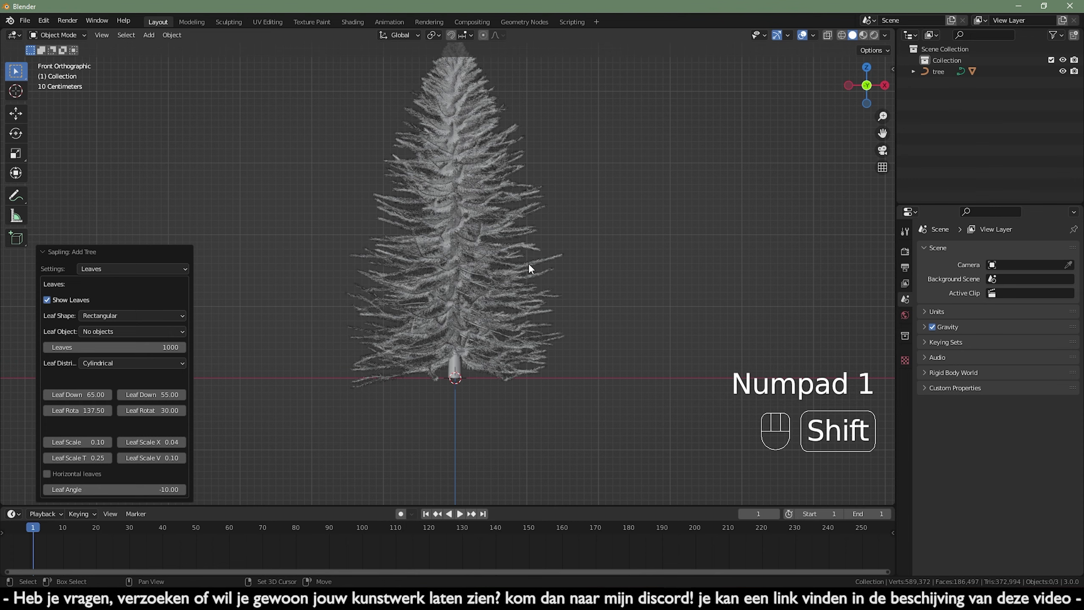
middle_click(506, 318)
drag(514, 297, 501, 270)
Step: Pull the trunk's bottom point down in Edit Mode, then lift the tree 0.3 m along Z
click(477, 293)
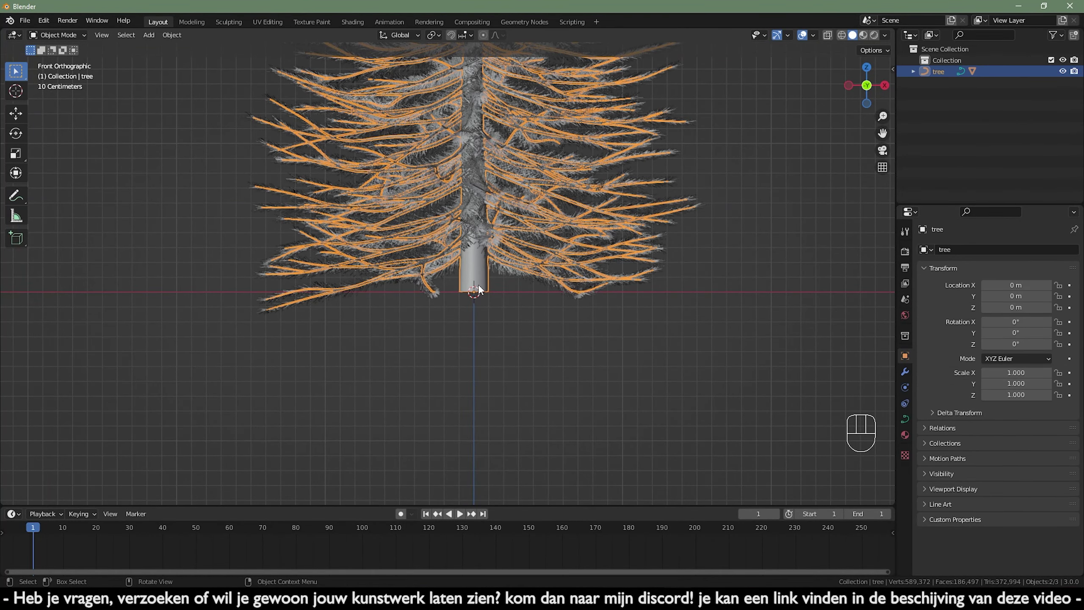
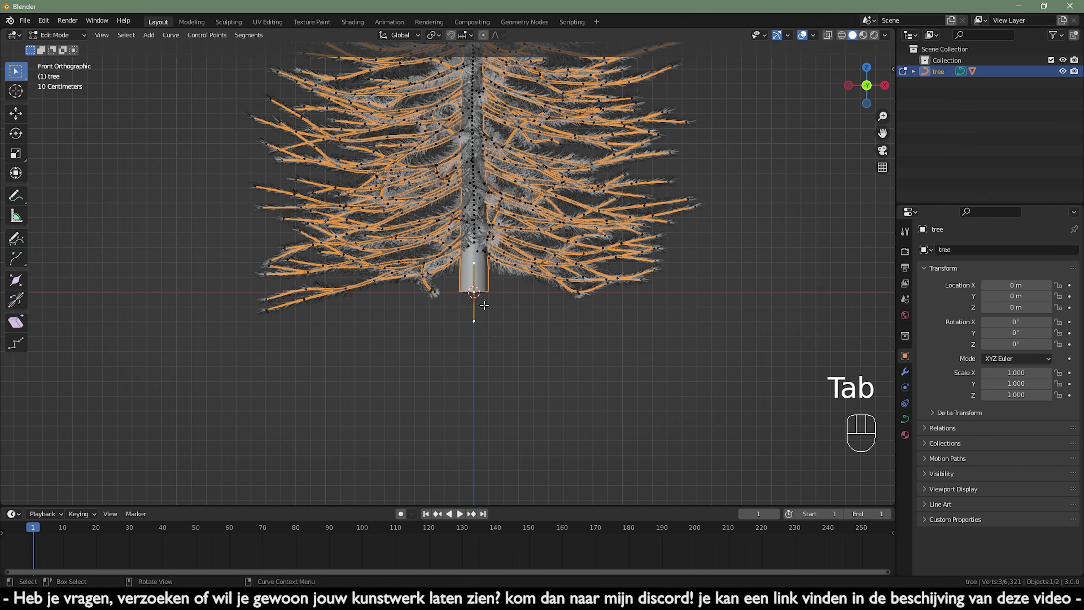
key(g)
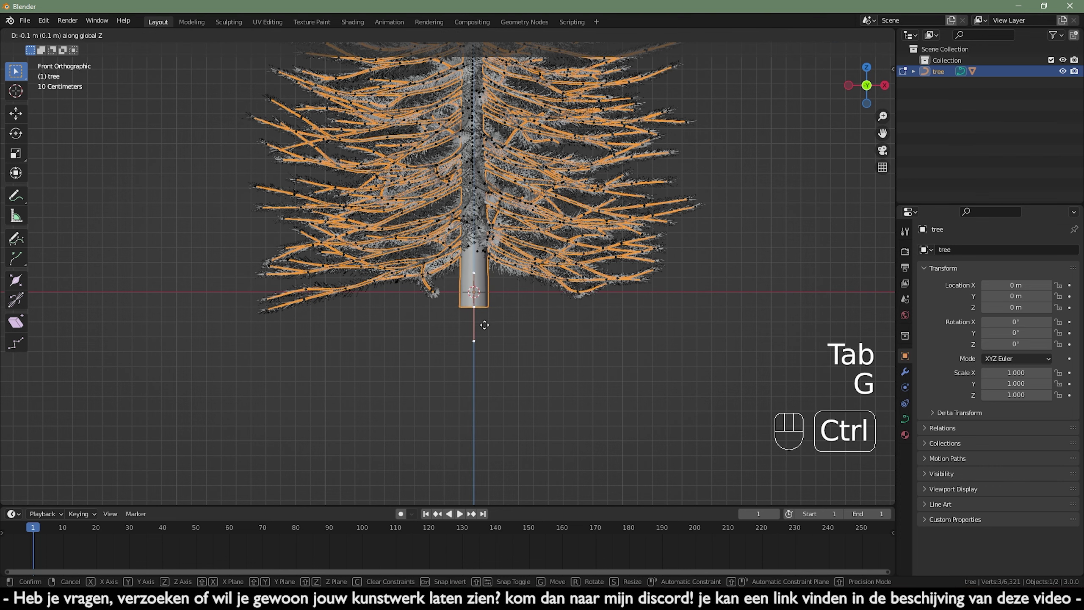
key(Tab)
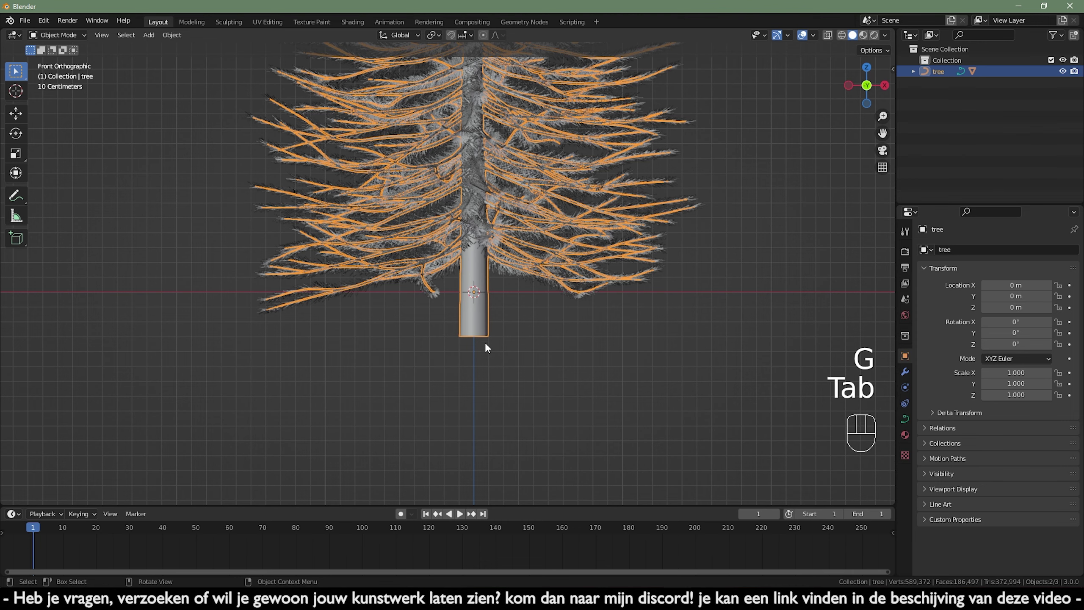
key(g)
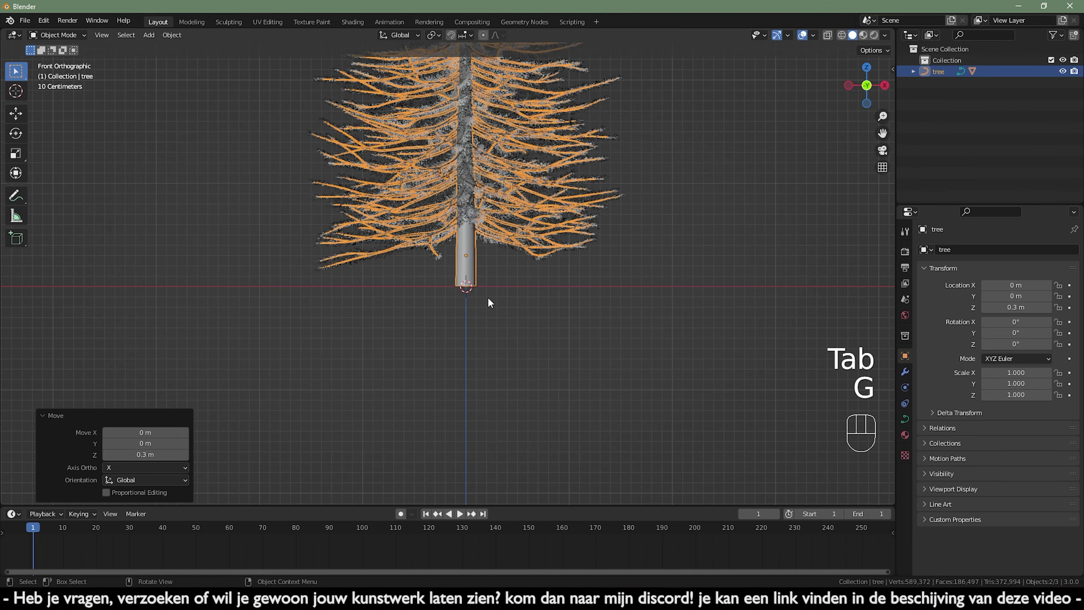
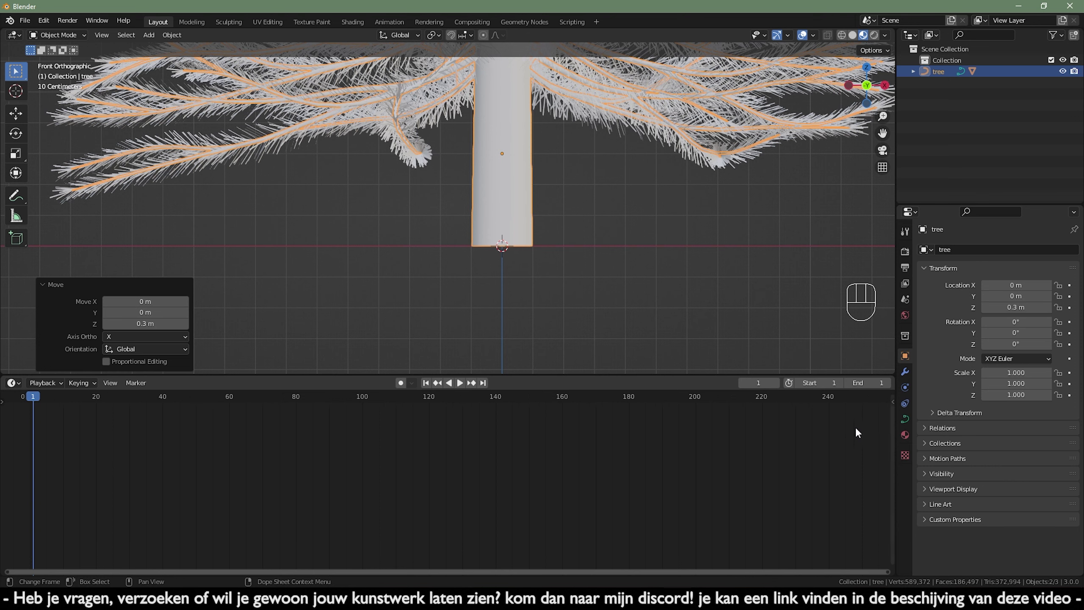
Step: Create Material.001 for the tree and turn the lower area into the Shader Editor
click(908, 443)
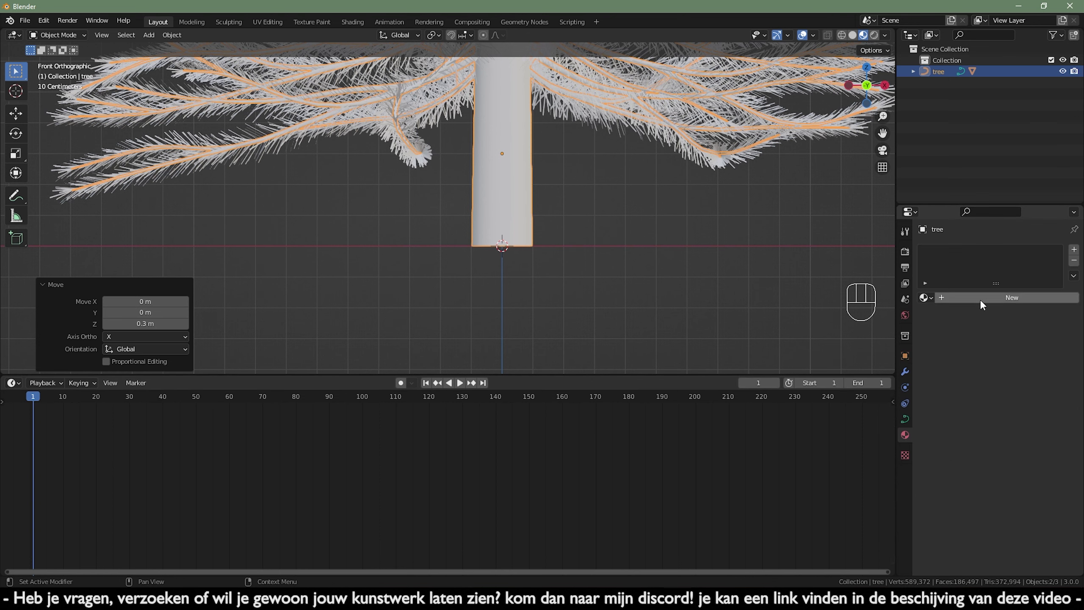
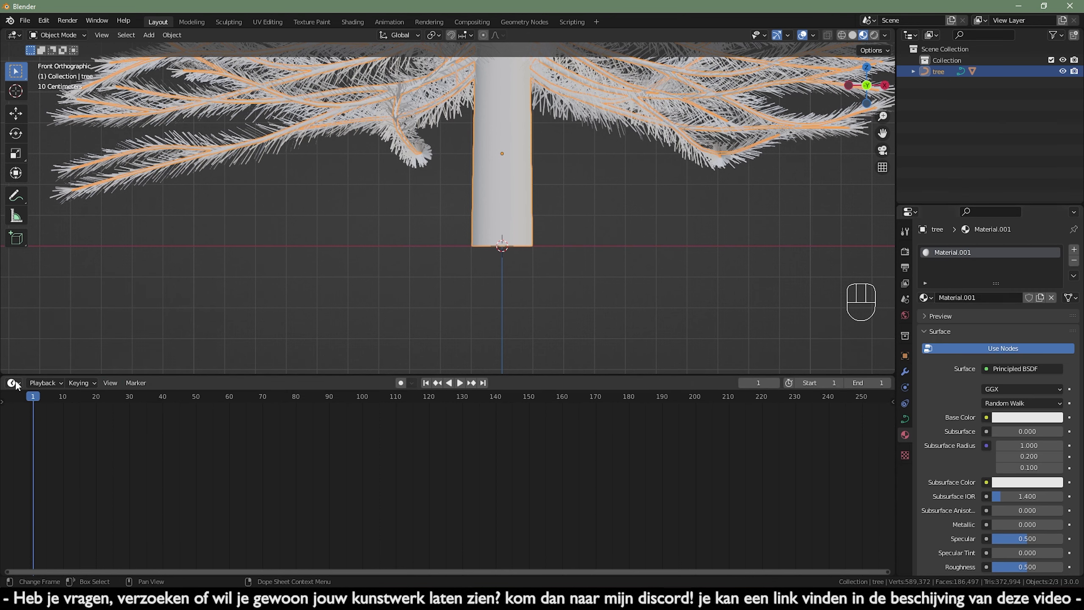
drag(19, 386, 58, 505)
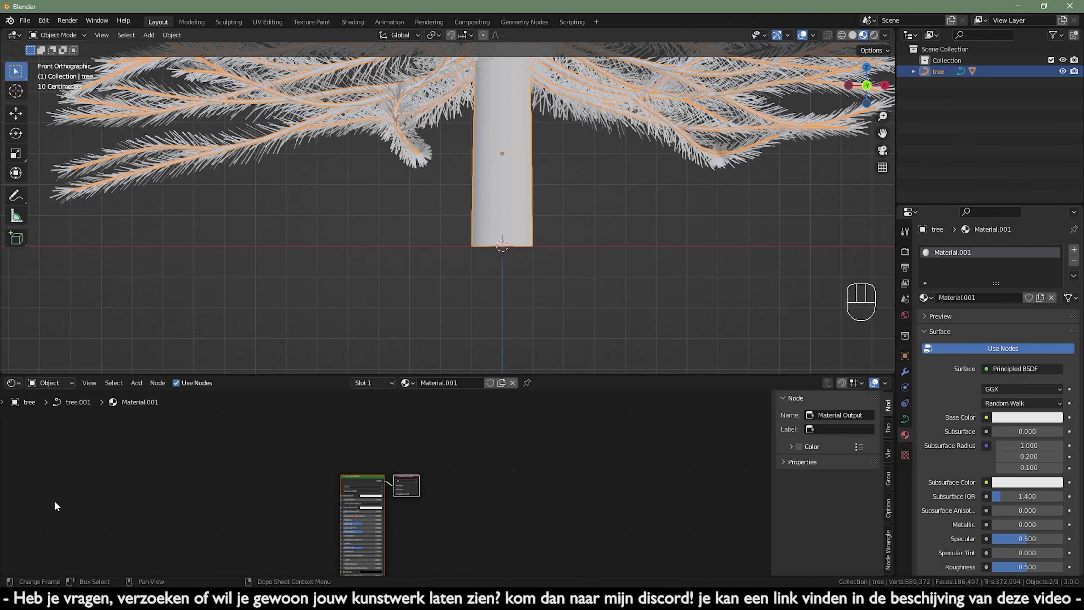
middle_click(232, 521)
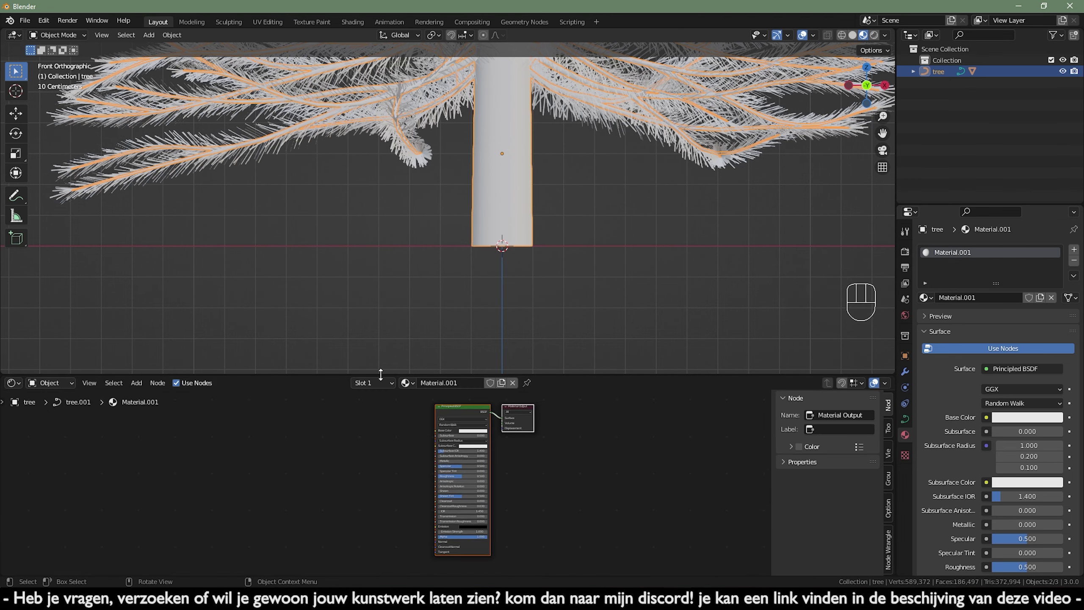
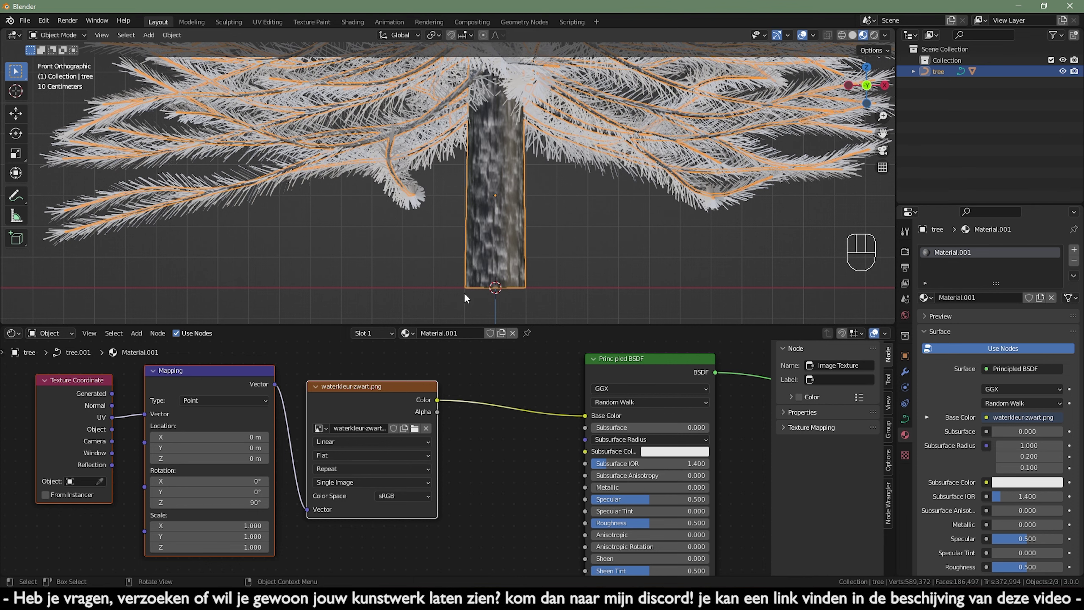
Step: Link UV coordinates through a Mapping node (Z 90°) to waterkleur-zwart.png feeding Base Color
middle_click(477, 280)
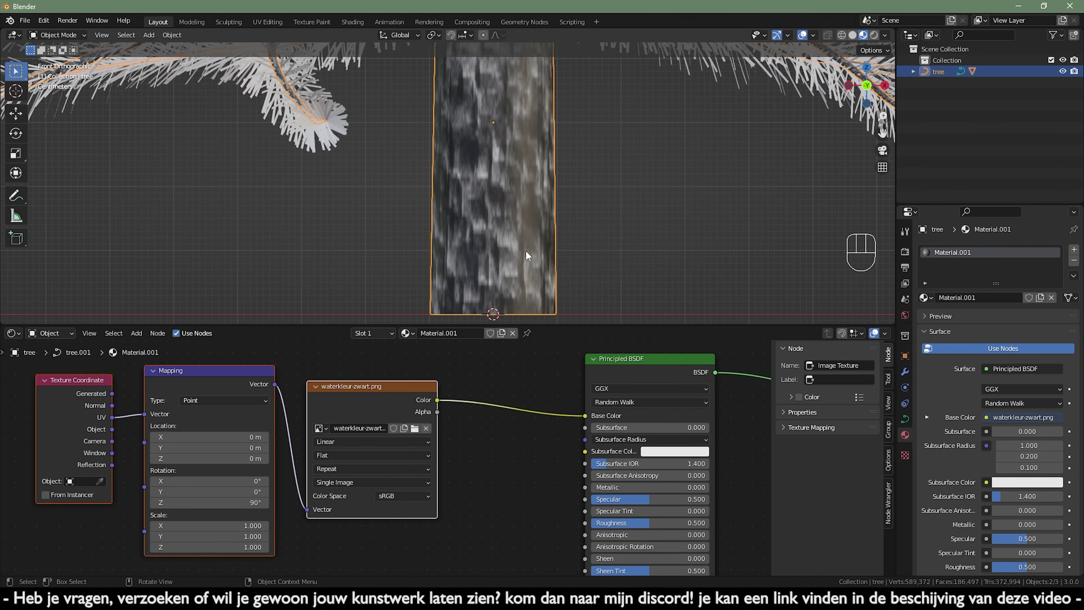
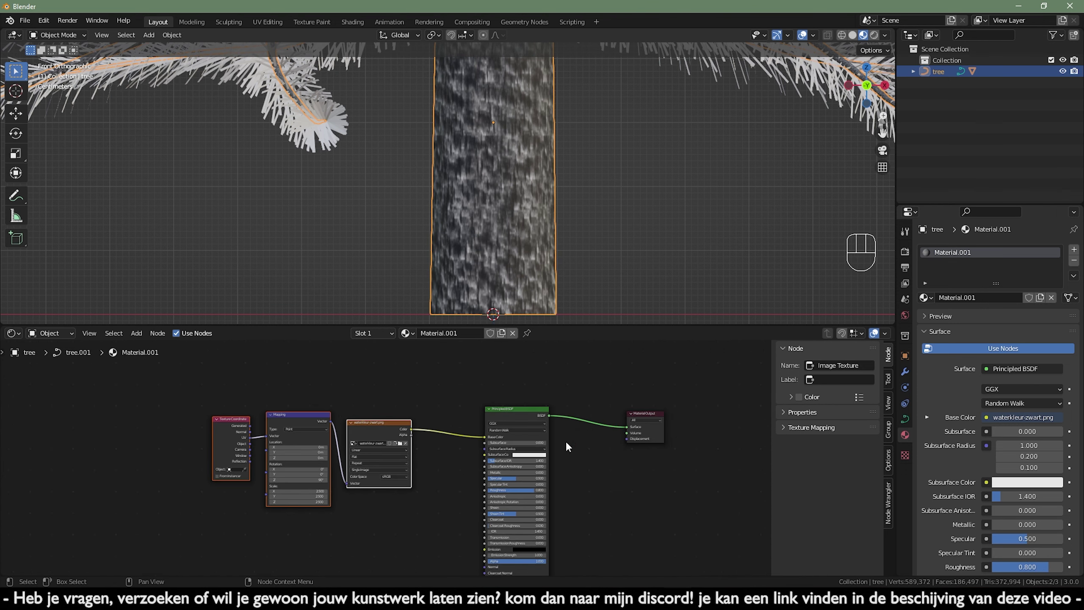
Step: Scale the Mapping node to 2.5, set Roughness 0.8, and search for a ColorRamp node
click(507, 414)
click(636, 416)
click(567, 412)
click(666, 419)
key(shift+a)
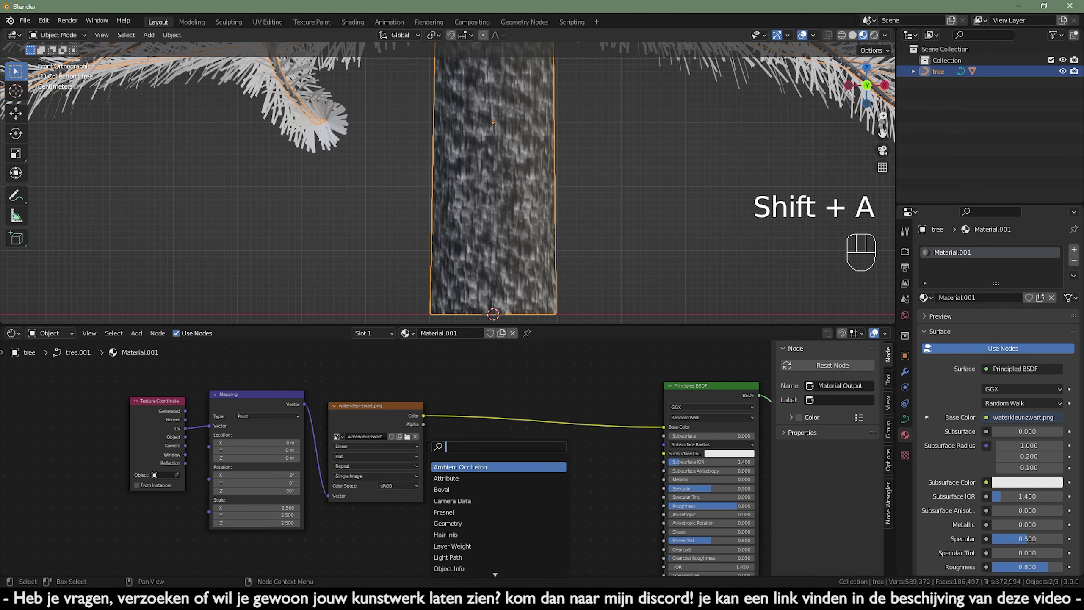
key(r)
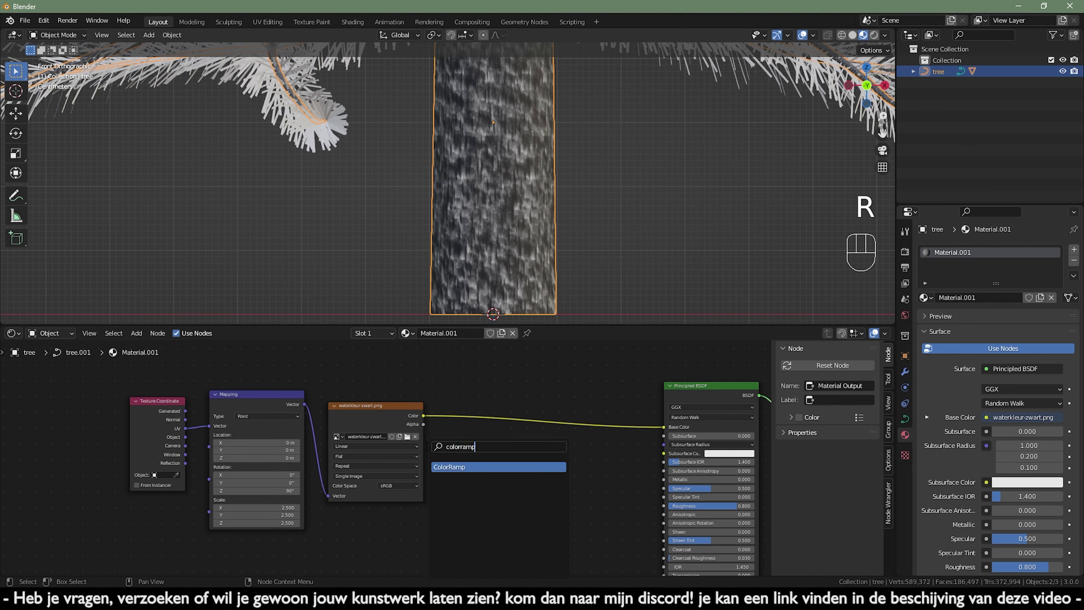
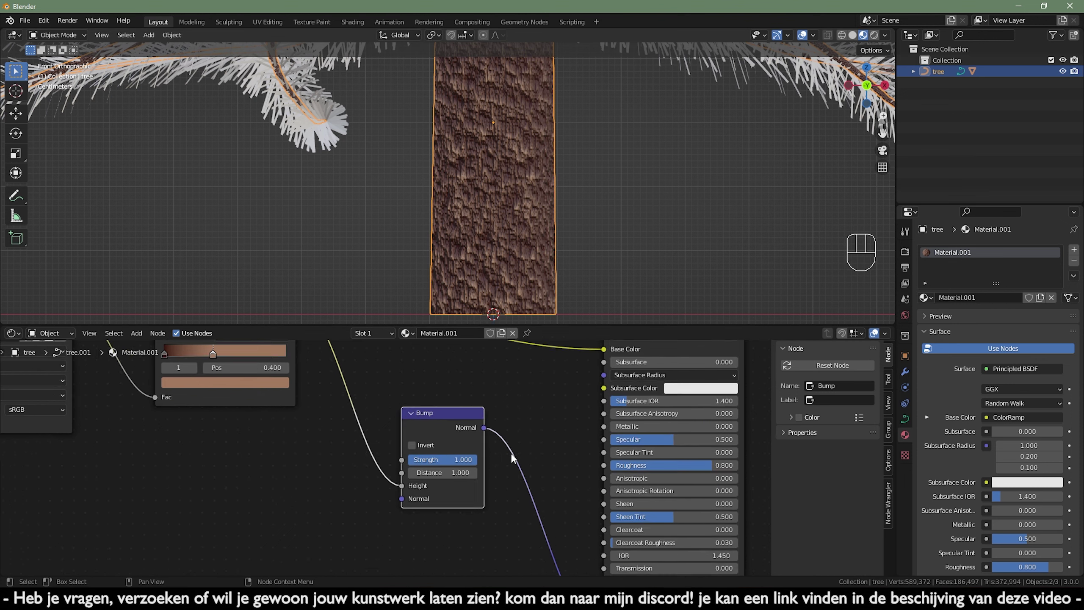
Step: Lower Bump Strength to 0.4, then select the leaves object for its own material
drag(466, 465, 466, 465)
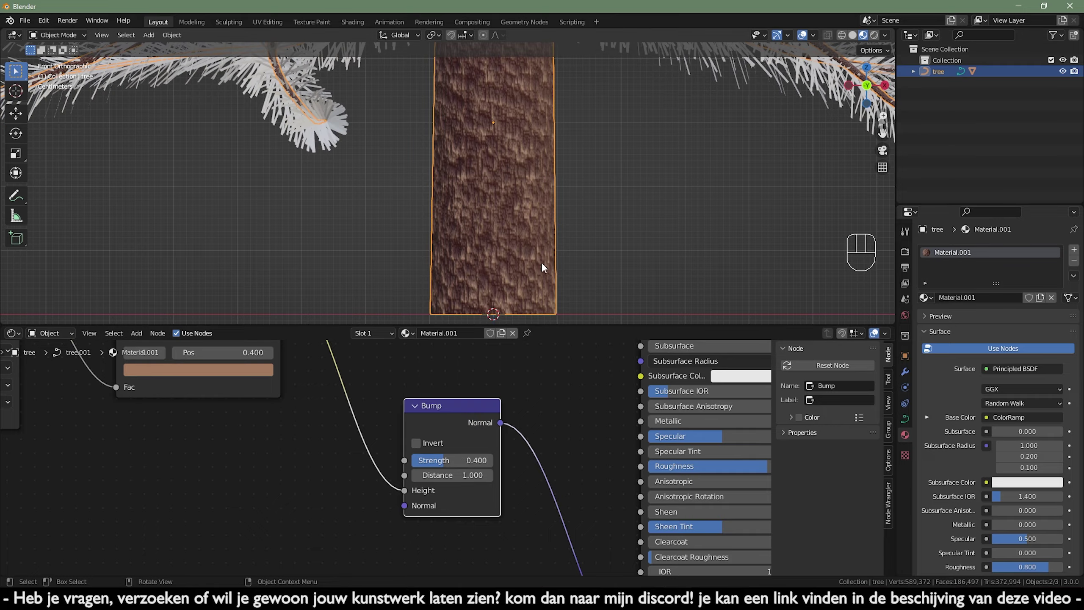
click(543, 230)
middle_click(540, 209)
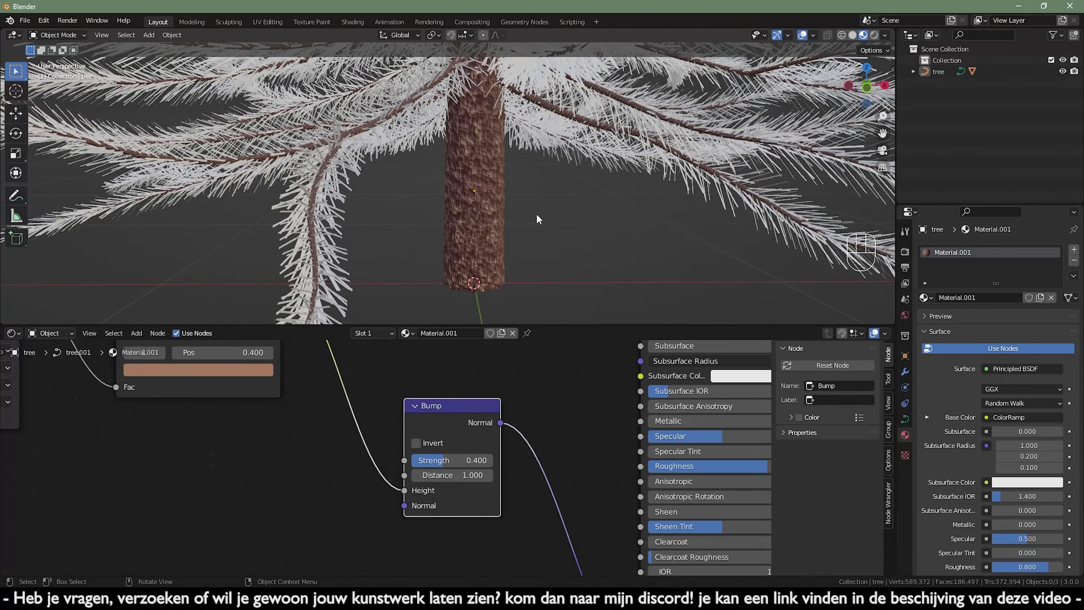
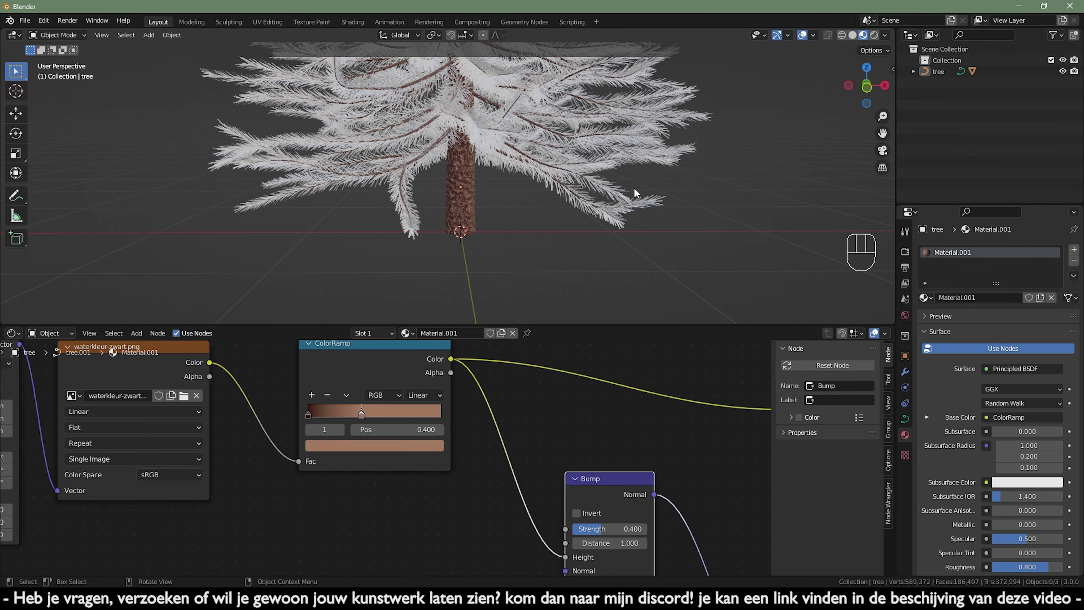
drag(638, 193, 641, 232)
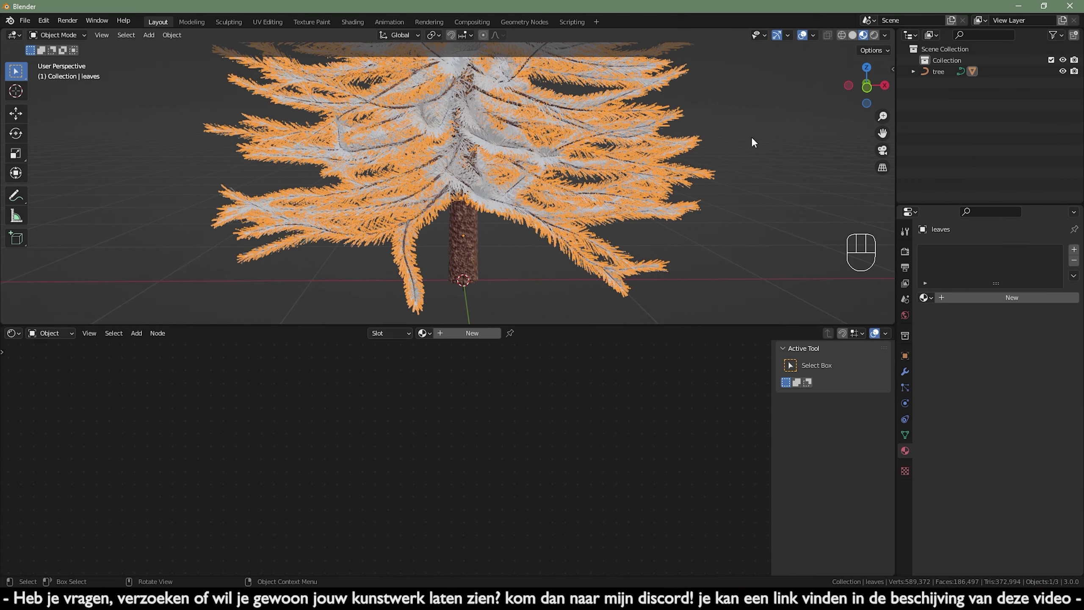